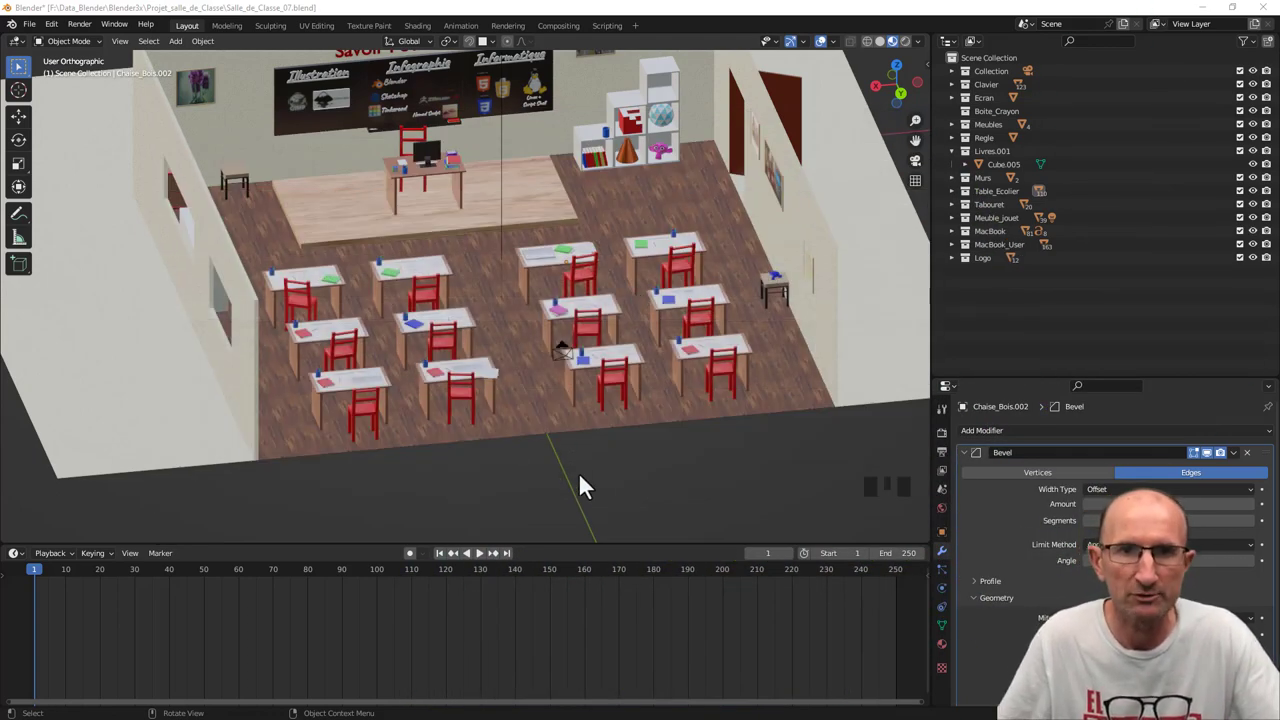
Orbit, pan and zoom around the classroom to look over the desks and front board.
{"action": "left_click_drag", "start_coordinate": [310, 404], "coordinate": [306, 398]}
{"action": "scroll", "scroll_direction": "up", "scroll_amount": 3}
{"action": "left_click_drag", "start_coordinate": [601, 251], "coordinate": [550, 326]}
{"action": "scroll", "scroll_direction": "down", "scroll_amount": 3}
{"action": "left_click_drag", "start_coordinate": [544, 312], "coordinate": [410, 346]}
{"action": "left_click_drag", "start_coordinate": [423, 355], "coordinate": [639, 312]}
{"action": "scroll", "scroll_direction": "up", "scroll_amount": 3}
{"action": "middle_click", "coordinate": [639, 312]}
{"action": "scroll", "scroll_direction": "down", "scroll_amount": 3}
{"action": "left_click_drag", "start_coordinate": [648, 301], "coordinate": [655, 344]}
{"action": "scroll", "scroll_direction": "up", "scroll_amount": 3}
Pan toward the teacher's desk and orbit over the desk rows, zooming in closer.
{"action": "left_click_drag", "start_coordinate": [704, 333], "coordinate": [319, 343]}
{"action": "scroll", "scroll_direction": "up", "scroll_amount": 3}
{"action": "scroll", "scroll_direction": "up", "scroll_amount": 3}
{"action": "scroll", "scroll_direction": "down", "scroll_amount": 3}
{"action": "left_click_drag", "start_coordinate": [354, 374], "coordinate": [560, 324]}
{"action": "scroll", "scroll_direction": "down", "scroll_amount": 3}
{"action": "left_click_drag", "start_coordinate": [351, 362], "coordinate": [649, 339]}
{"action": "scroll", "scroll_direction": "up", "scroll_amount": 3}
{"action": "scroll", "scroll_direction": "up", "scroll_amount": 3}
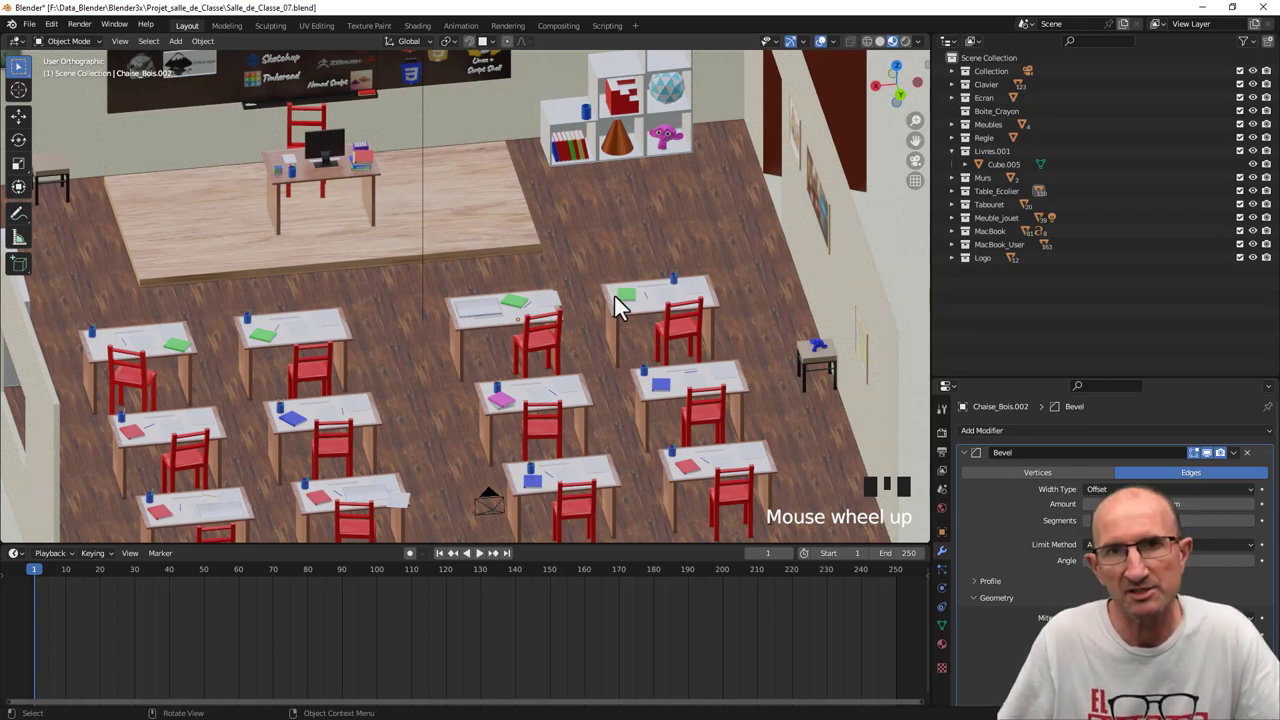
Switch to the scene camera and play the fly-in animation ending on the laptop close-up.
{"action": "key", "text": "KP_0"}
{"action": "left_click_drag", "start_coordinate": [592, 390], "coordinate": [486, 557]}
{"action": "left_click_drag", "start_coordinate": [481, 569], "coordinate": [806, 435]}
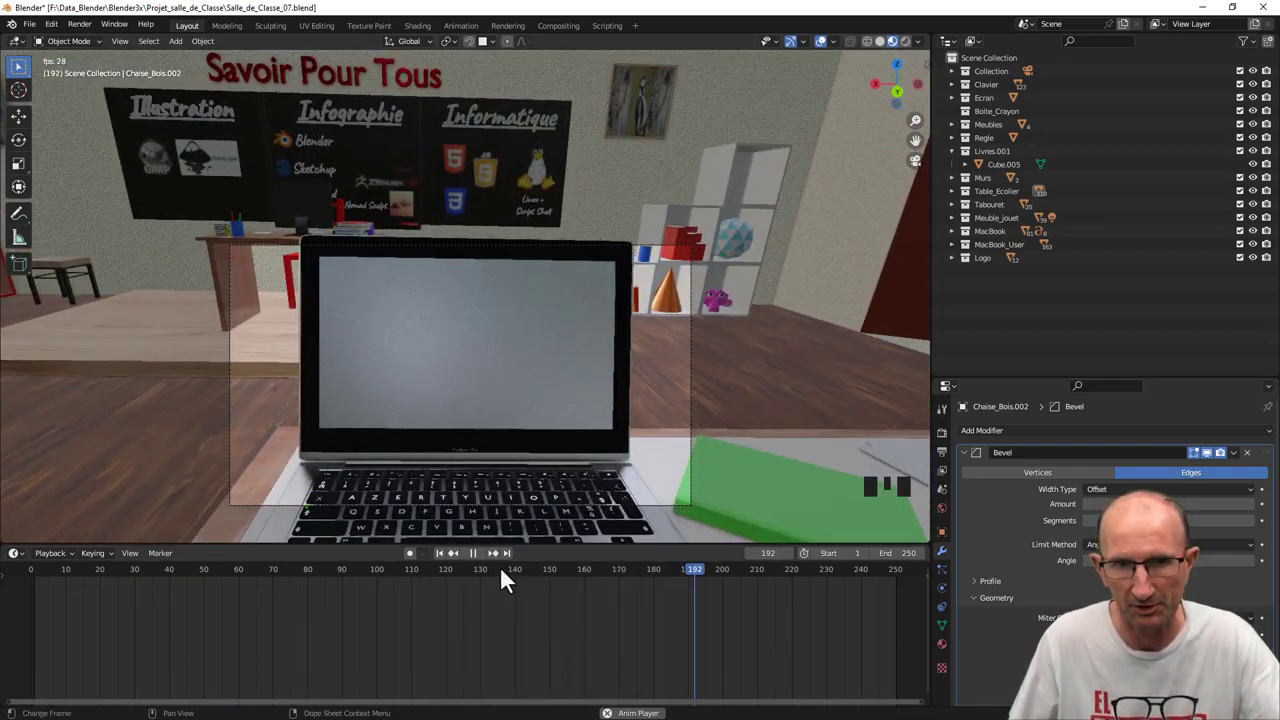
{"action": "left_click_drag", "start_coordinate": [477, 567], "coordinate": [527, 509]}
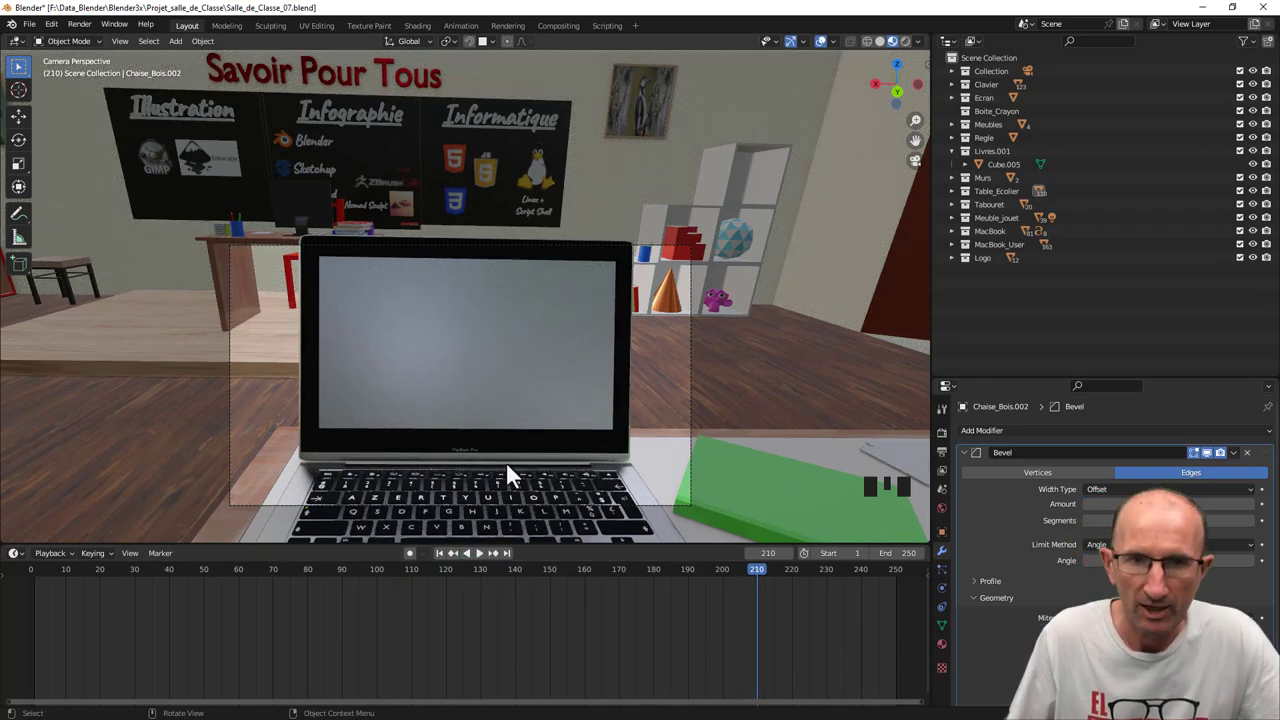
Leave the camera view and zoom out to a free overview of the desks with laptops.
{"action": "left_click_drag", "start_coordinate": [485, 397], "coordinate": [499, 399]}
{"action": "scroll", "scroll_direction": "down", "scroll_amount": 3}
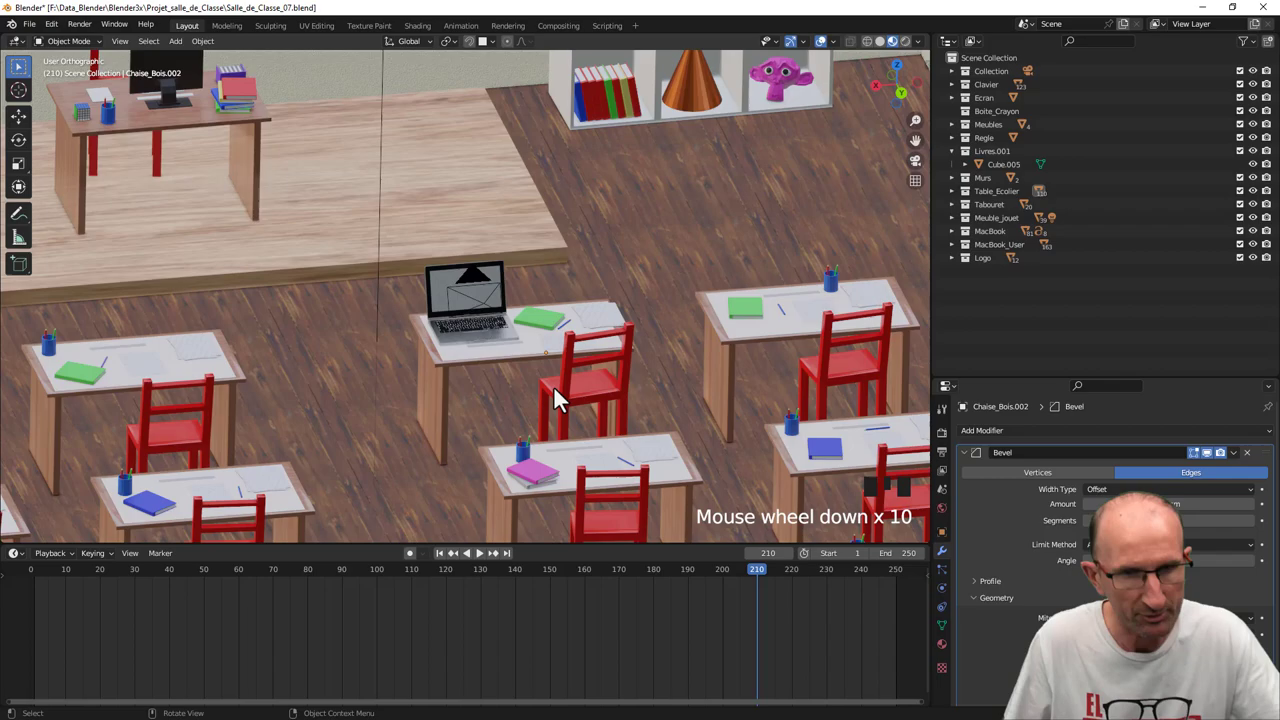
{"action": "left_click_drag", "start_coordinate": [563, 388], "coordinate": [540, 365]}
{"action": "scroll", "scroll_direction": "down", "scroll_amount": 3}
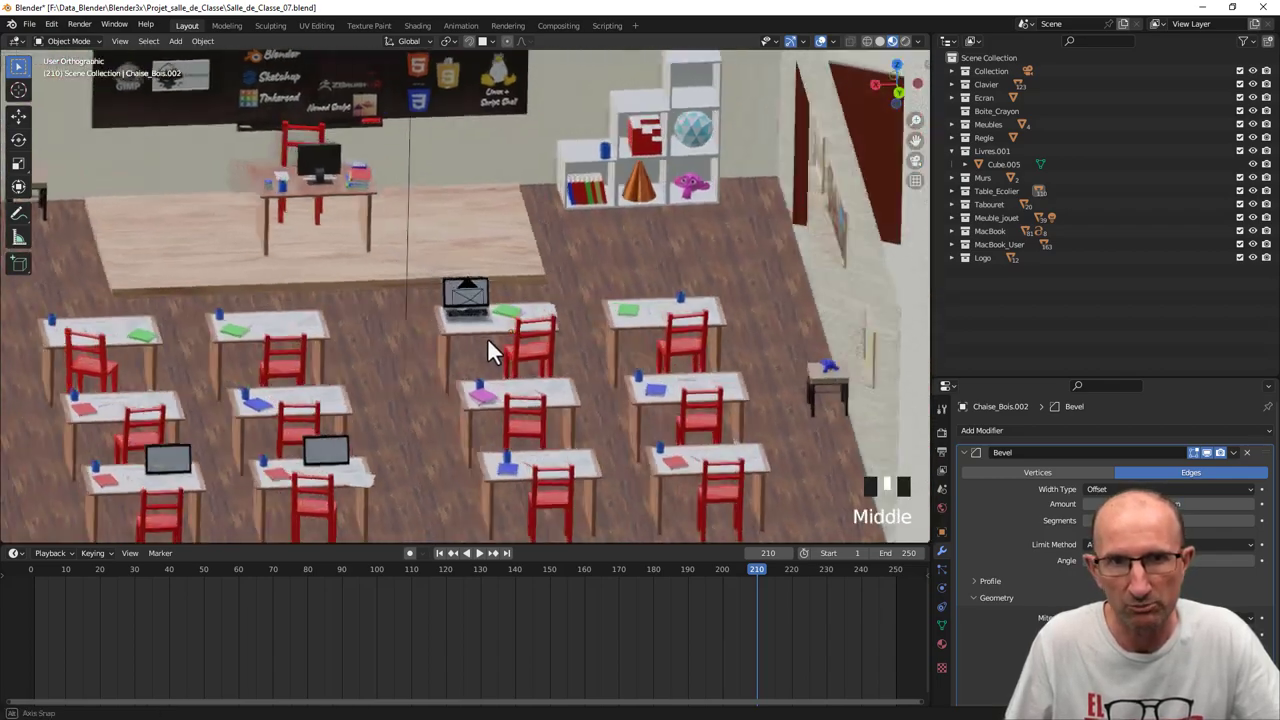